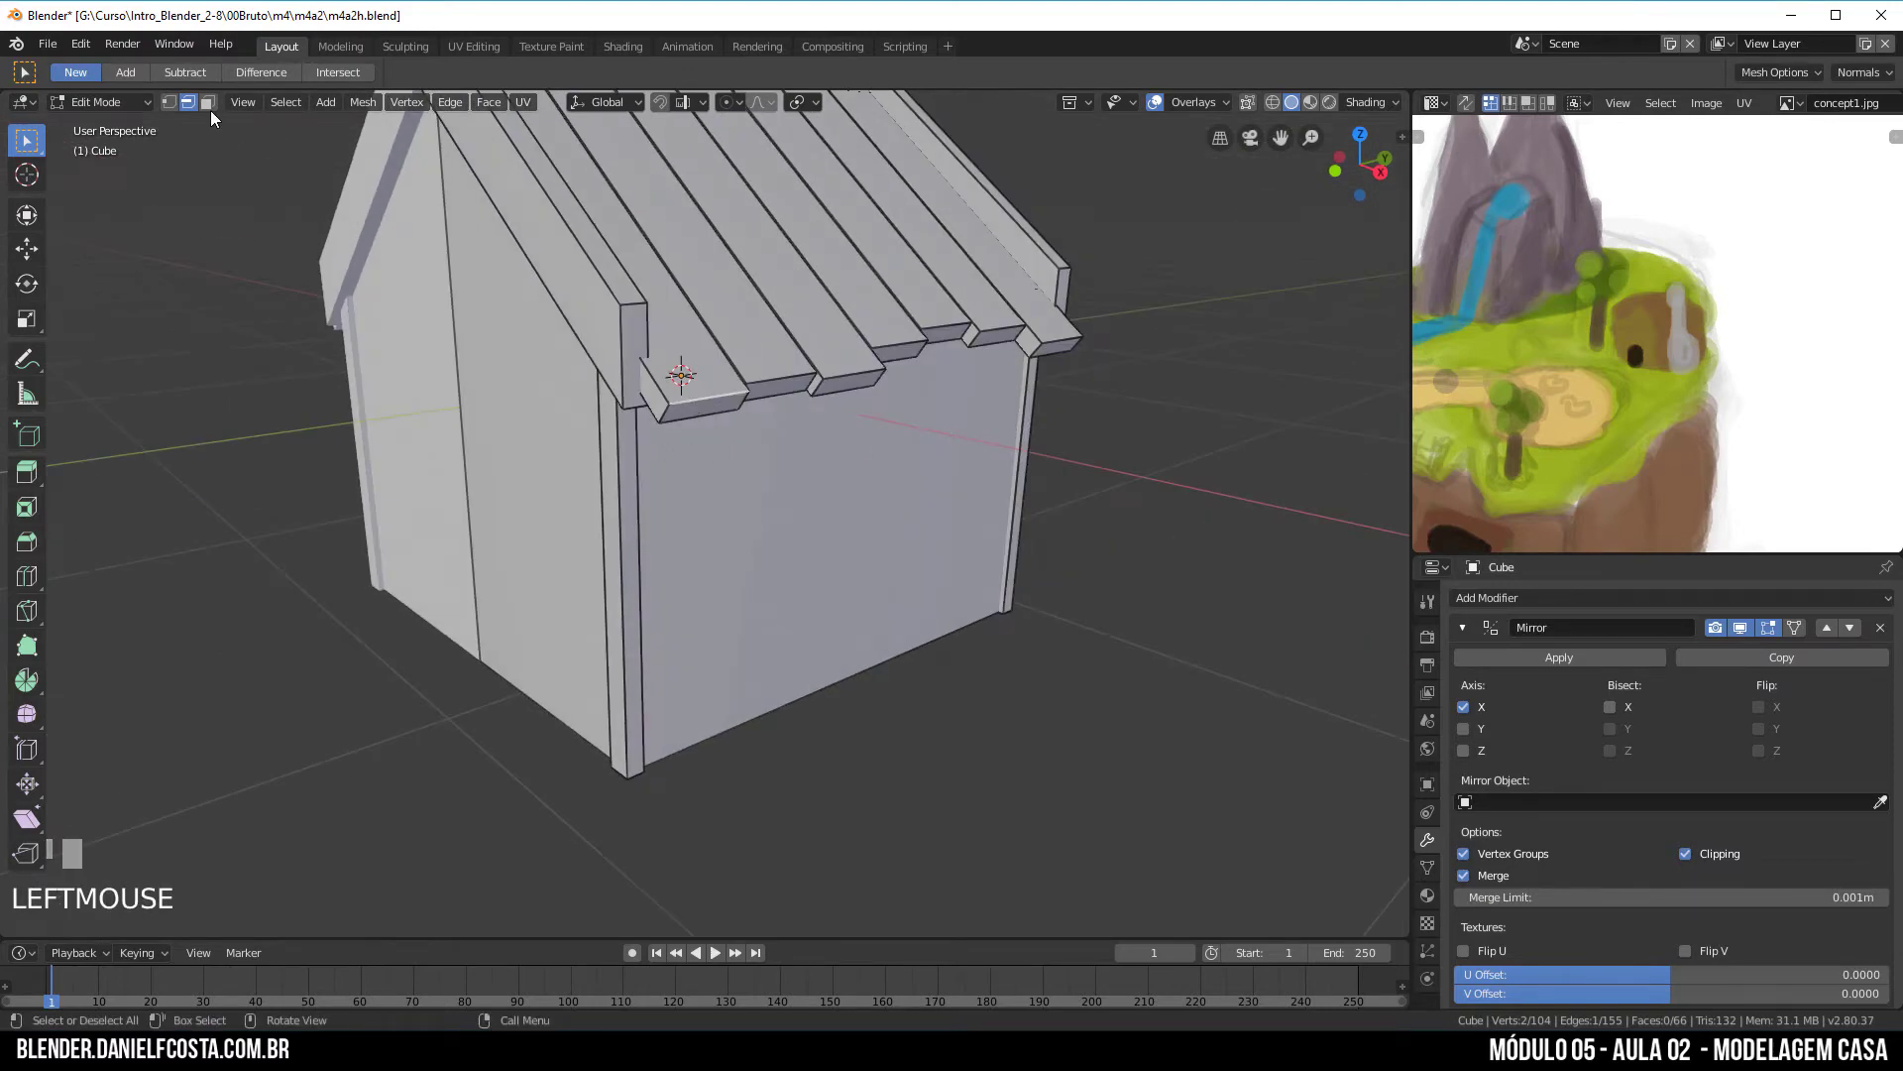
Step: Switch to face select mode to work on the wall face for the window
key(g)
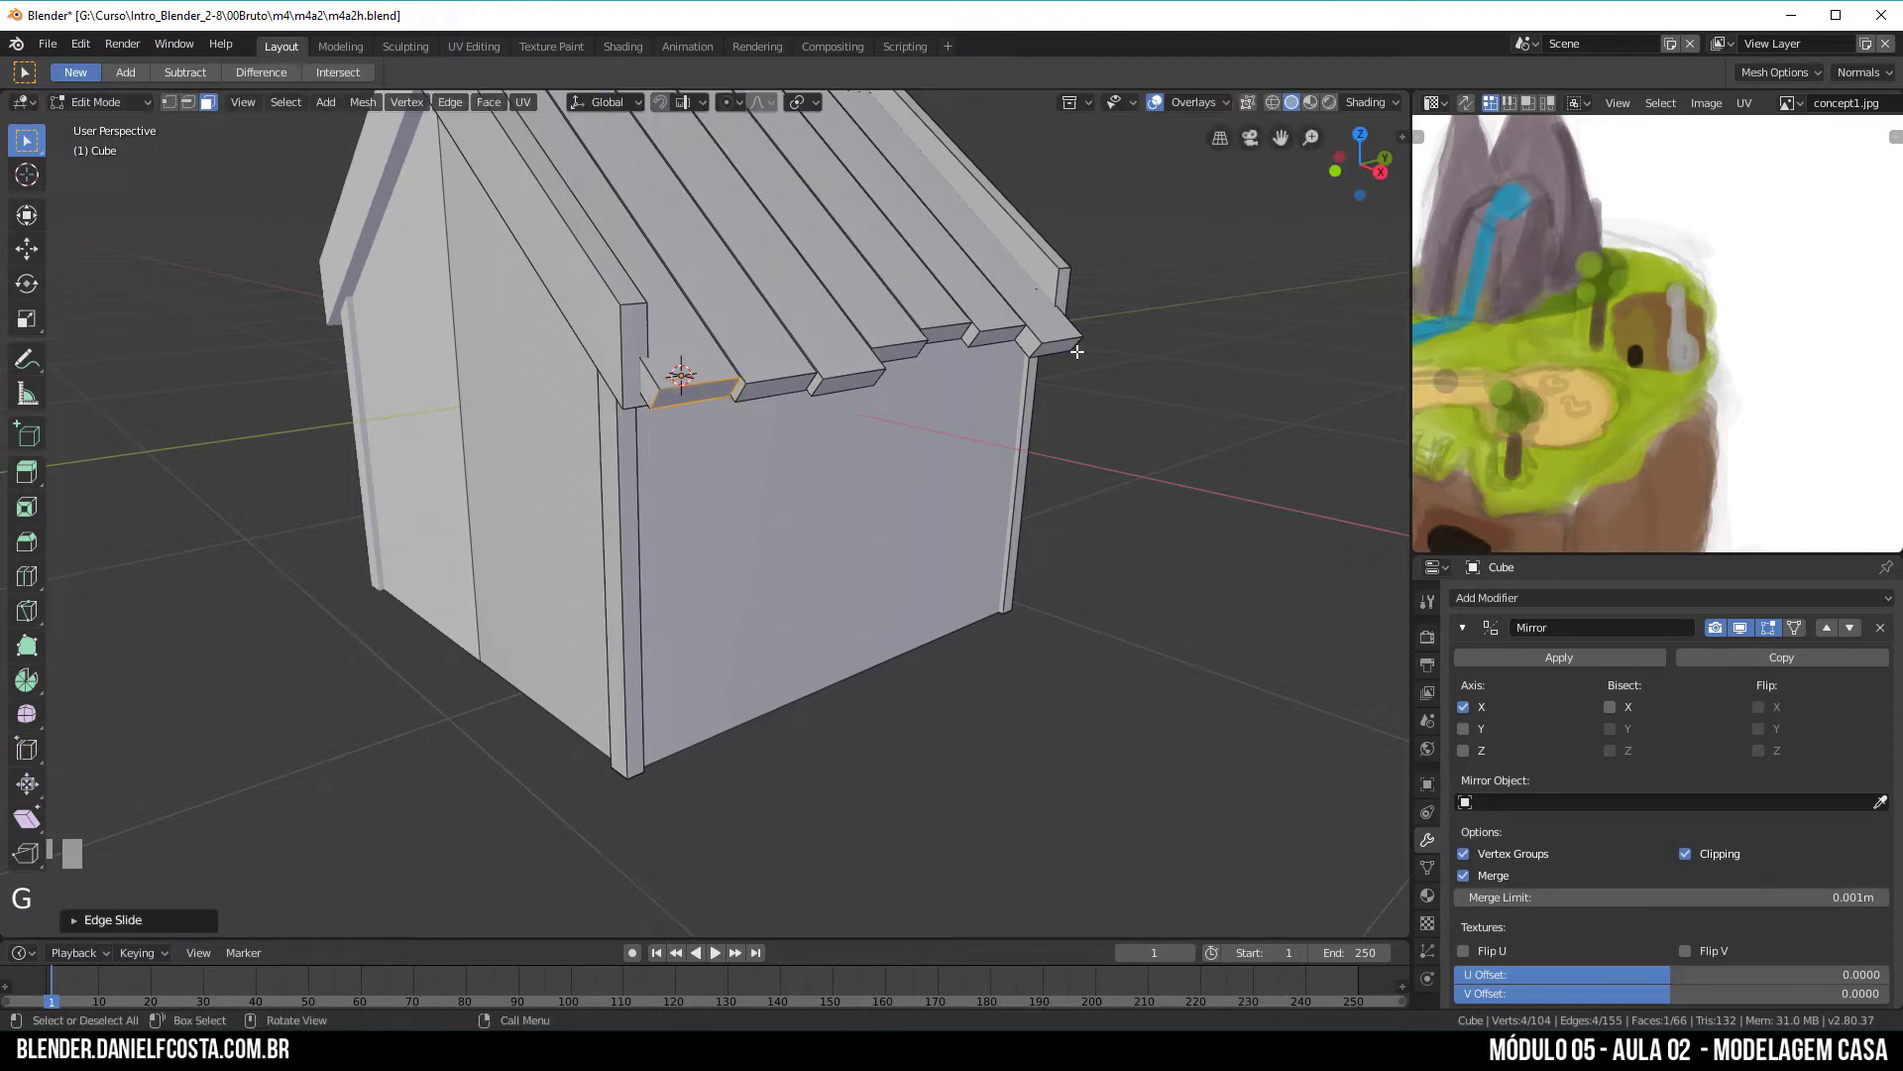
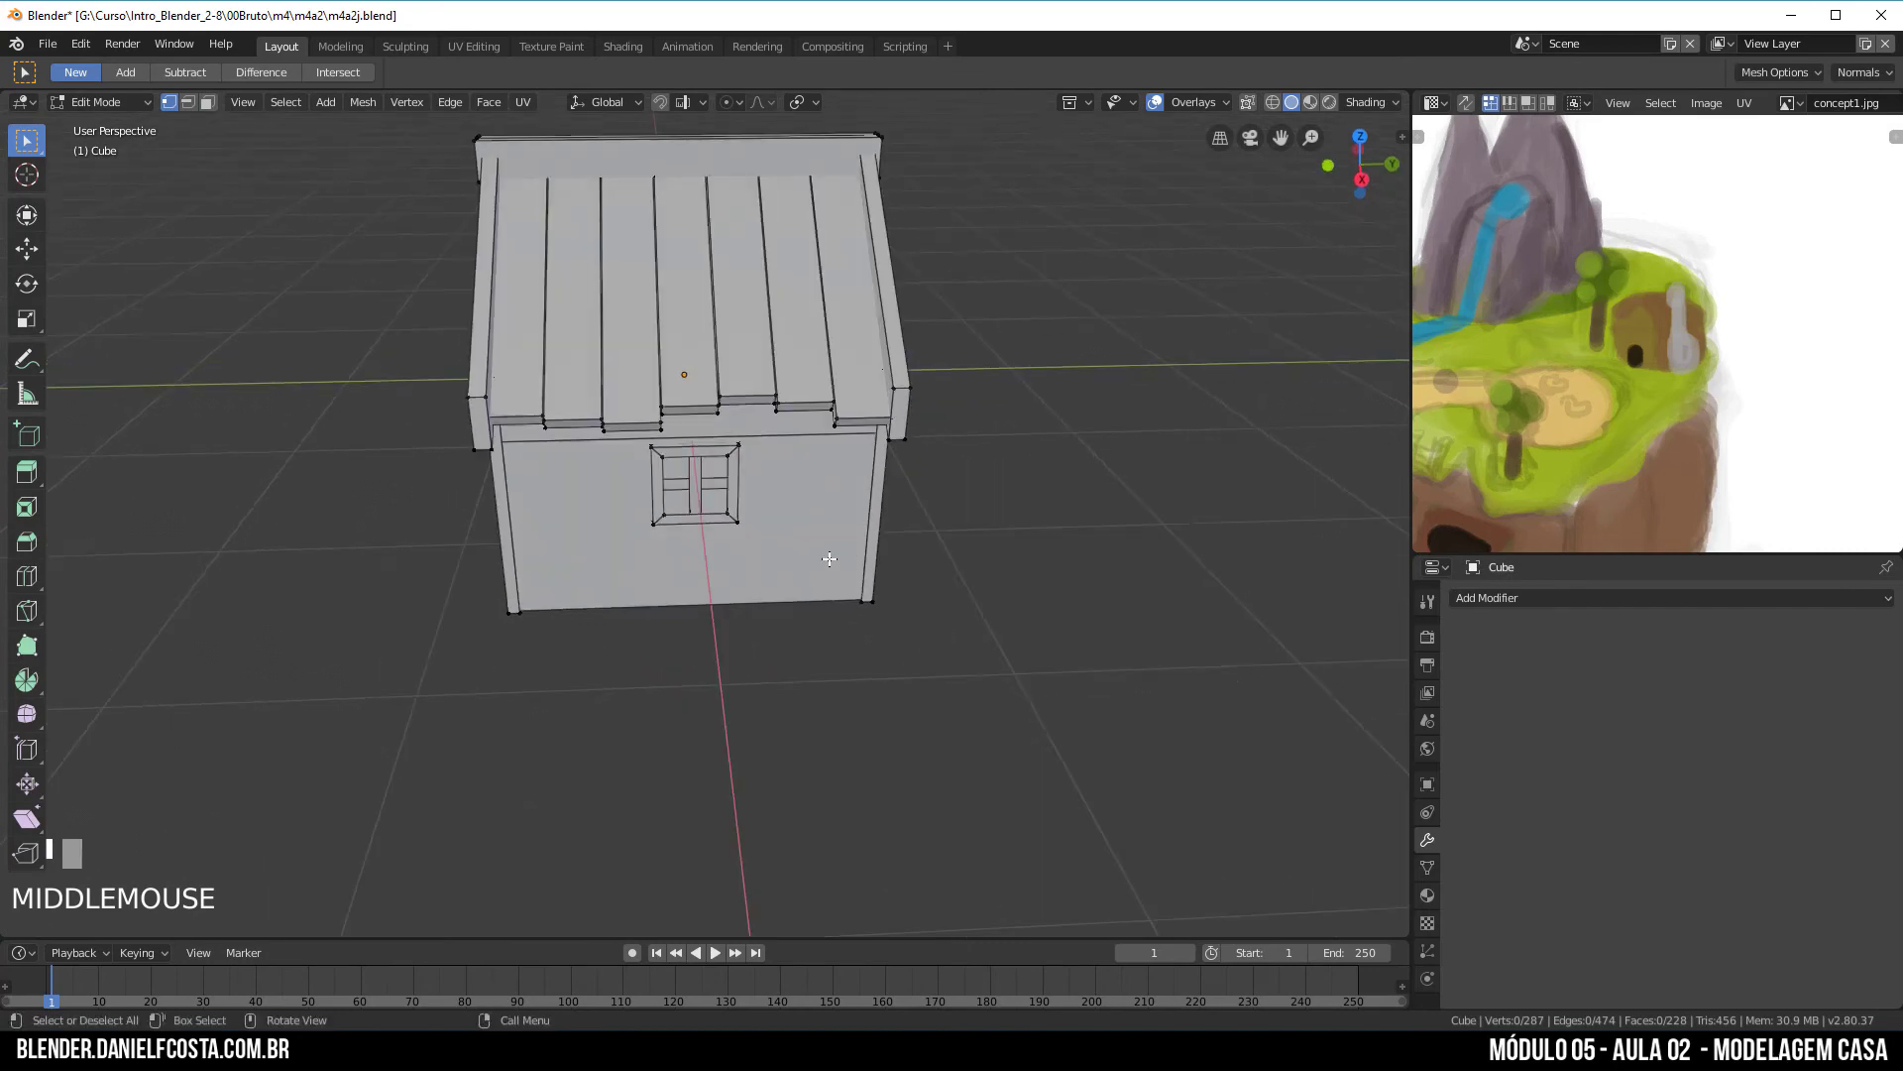
Step: Zoom in toward the front wall's framed four-pane window
scroll(up, 3)
Step: Select all linked window-frame geometry with cross bars using X-ray, then return to the solid front view
key(shift+z)
scroll(up, 3)
key(b)
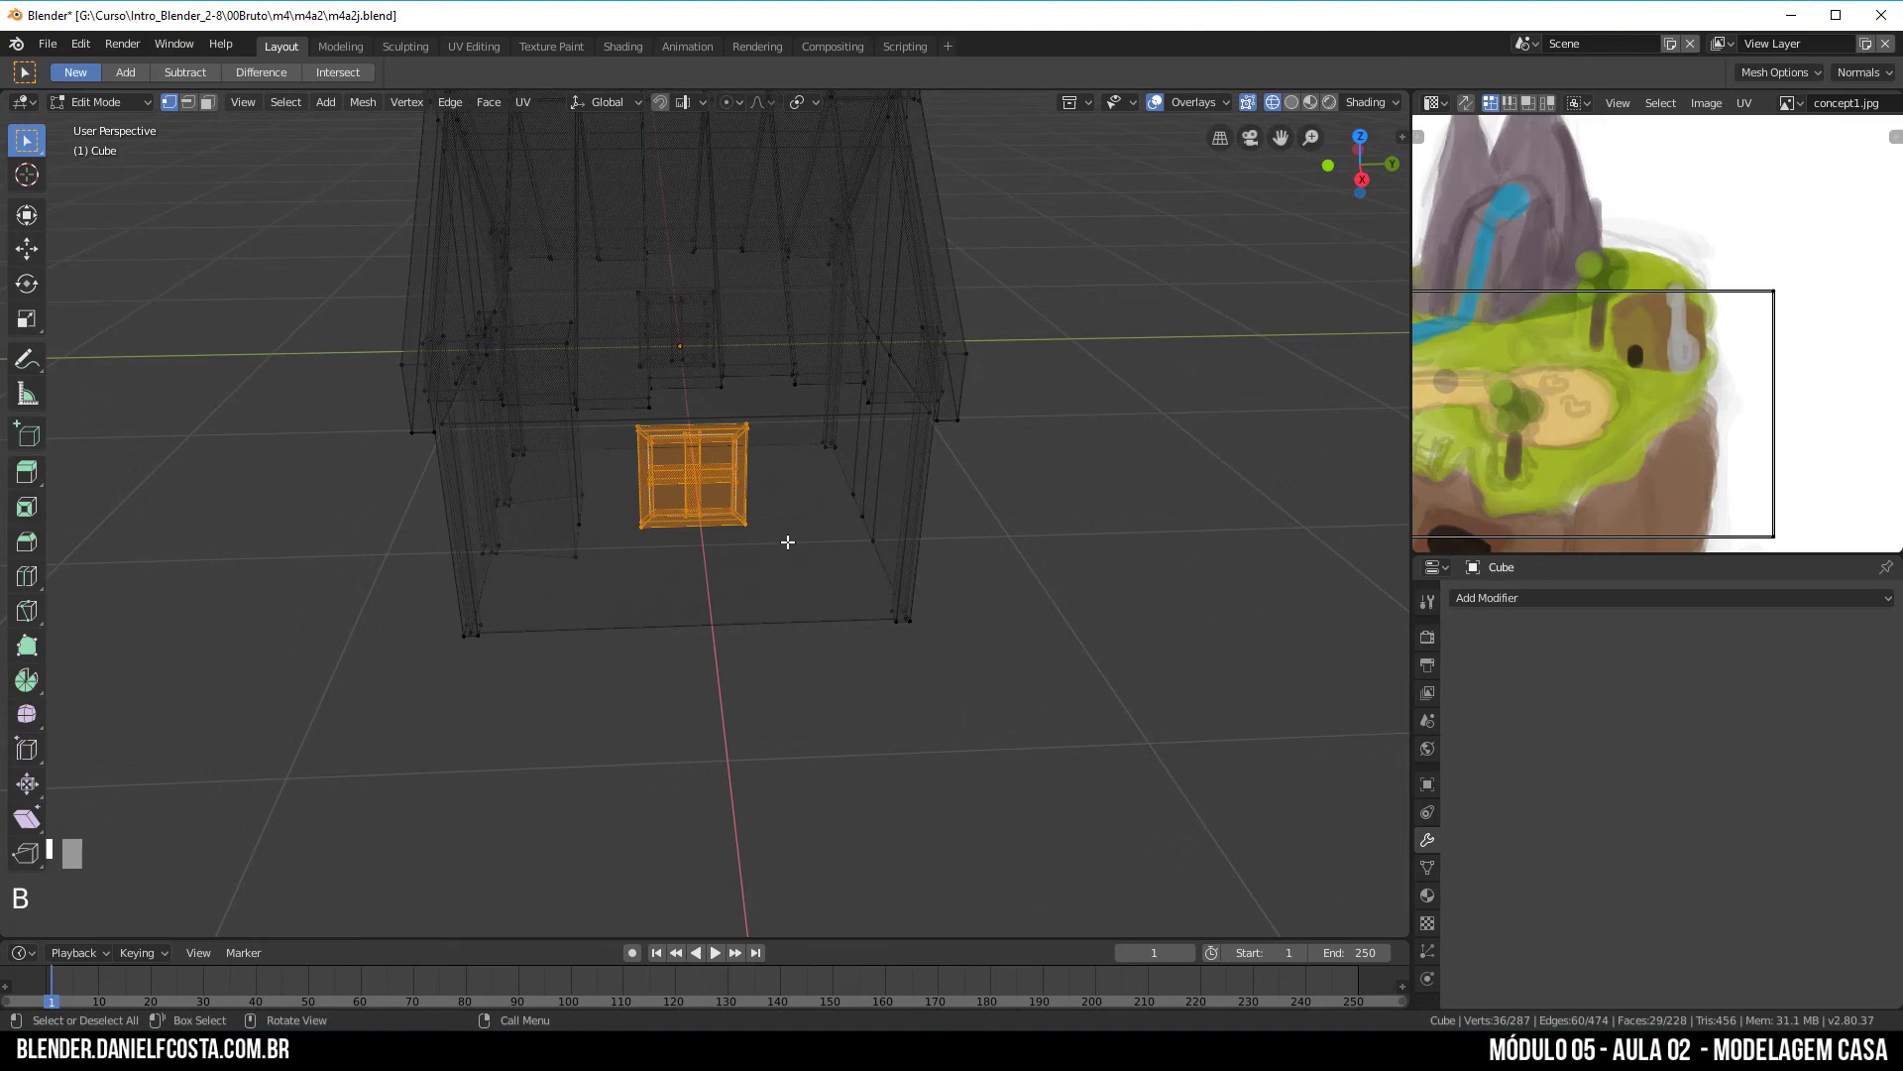
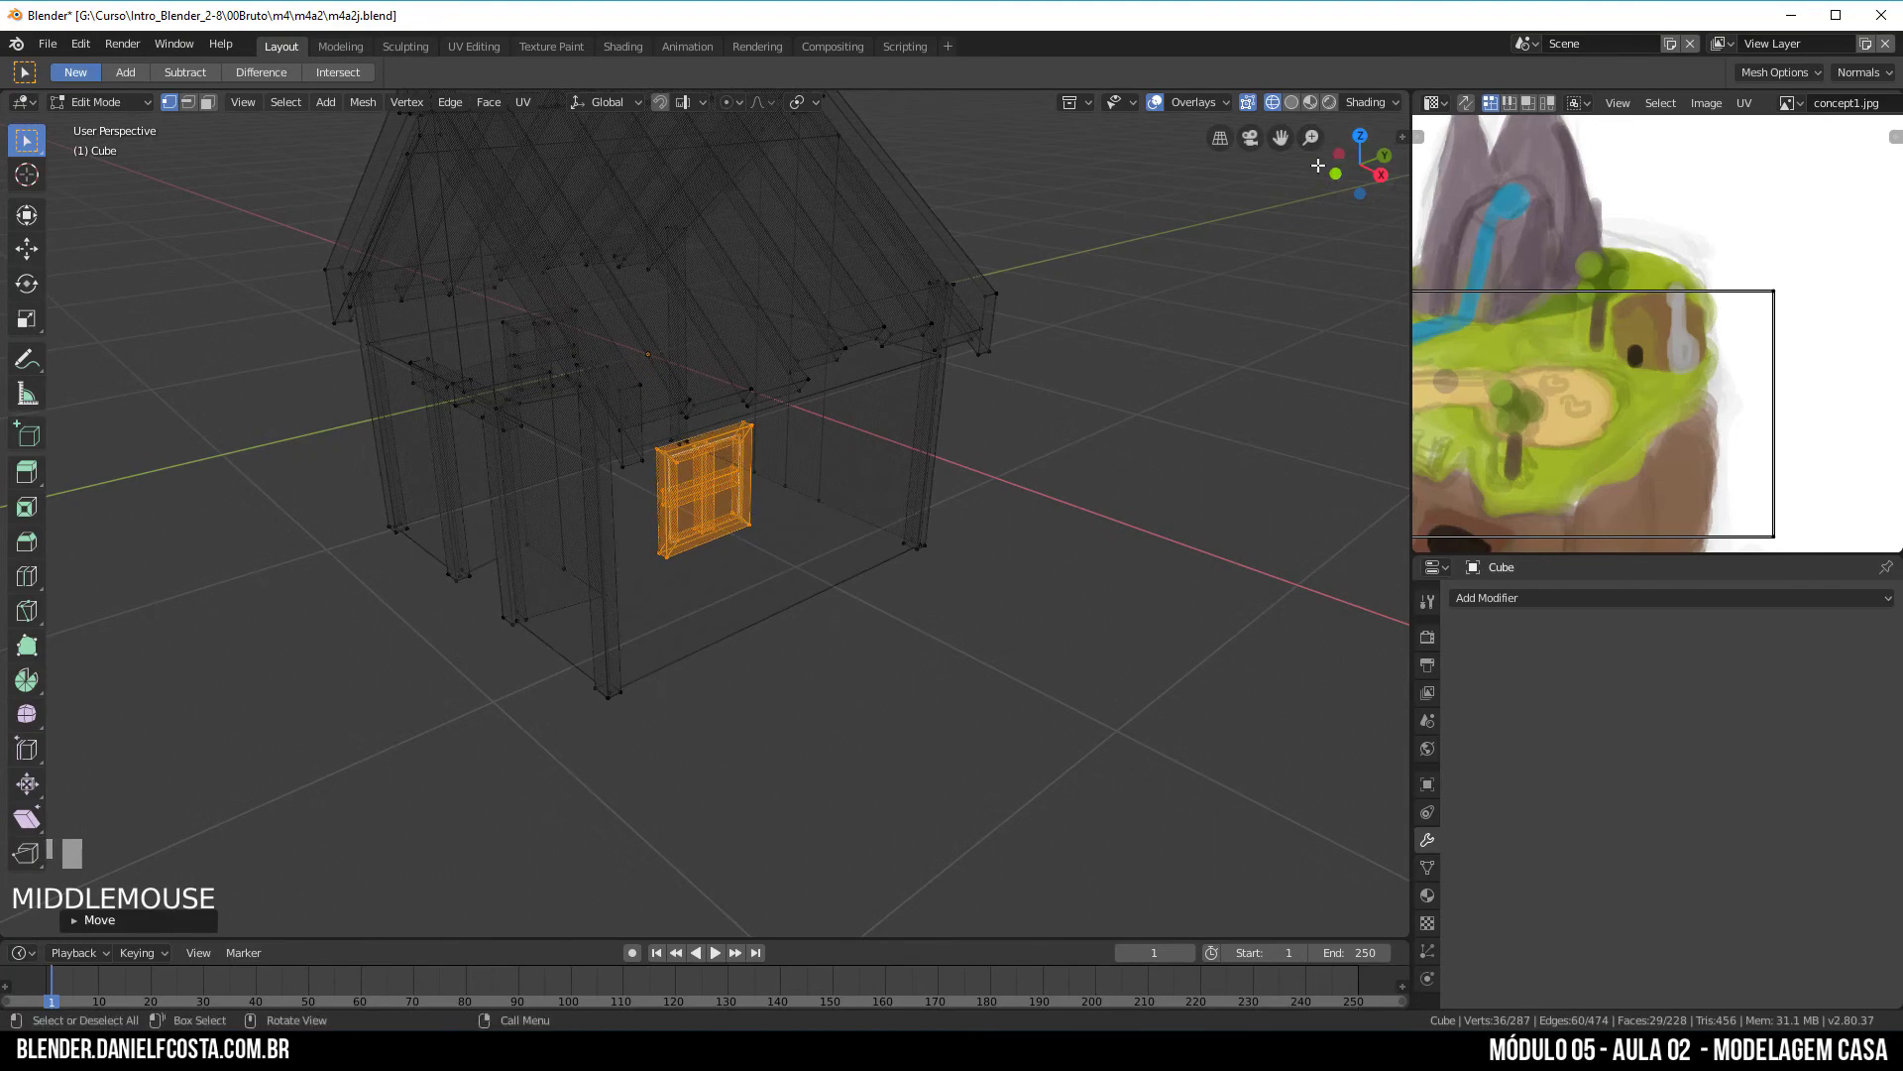
key(shift+z)
middle_click(809, 581)
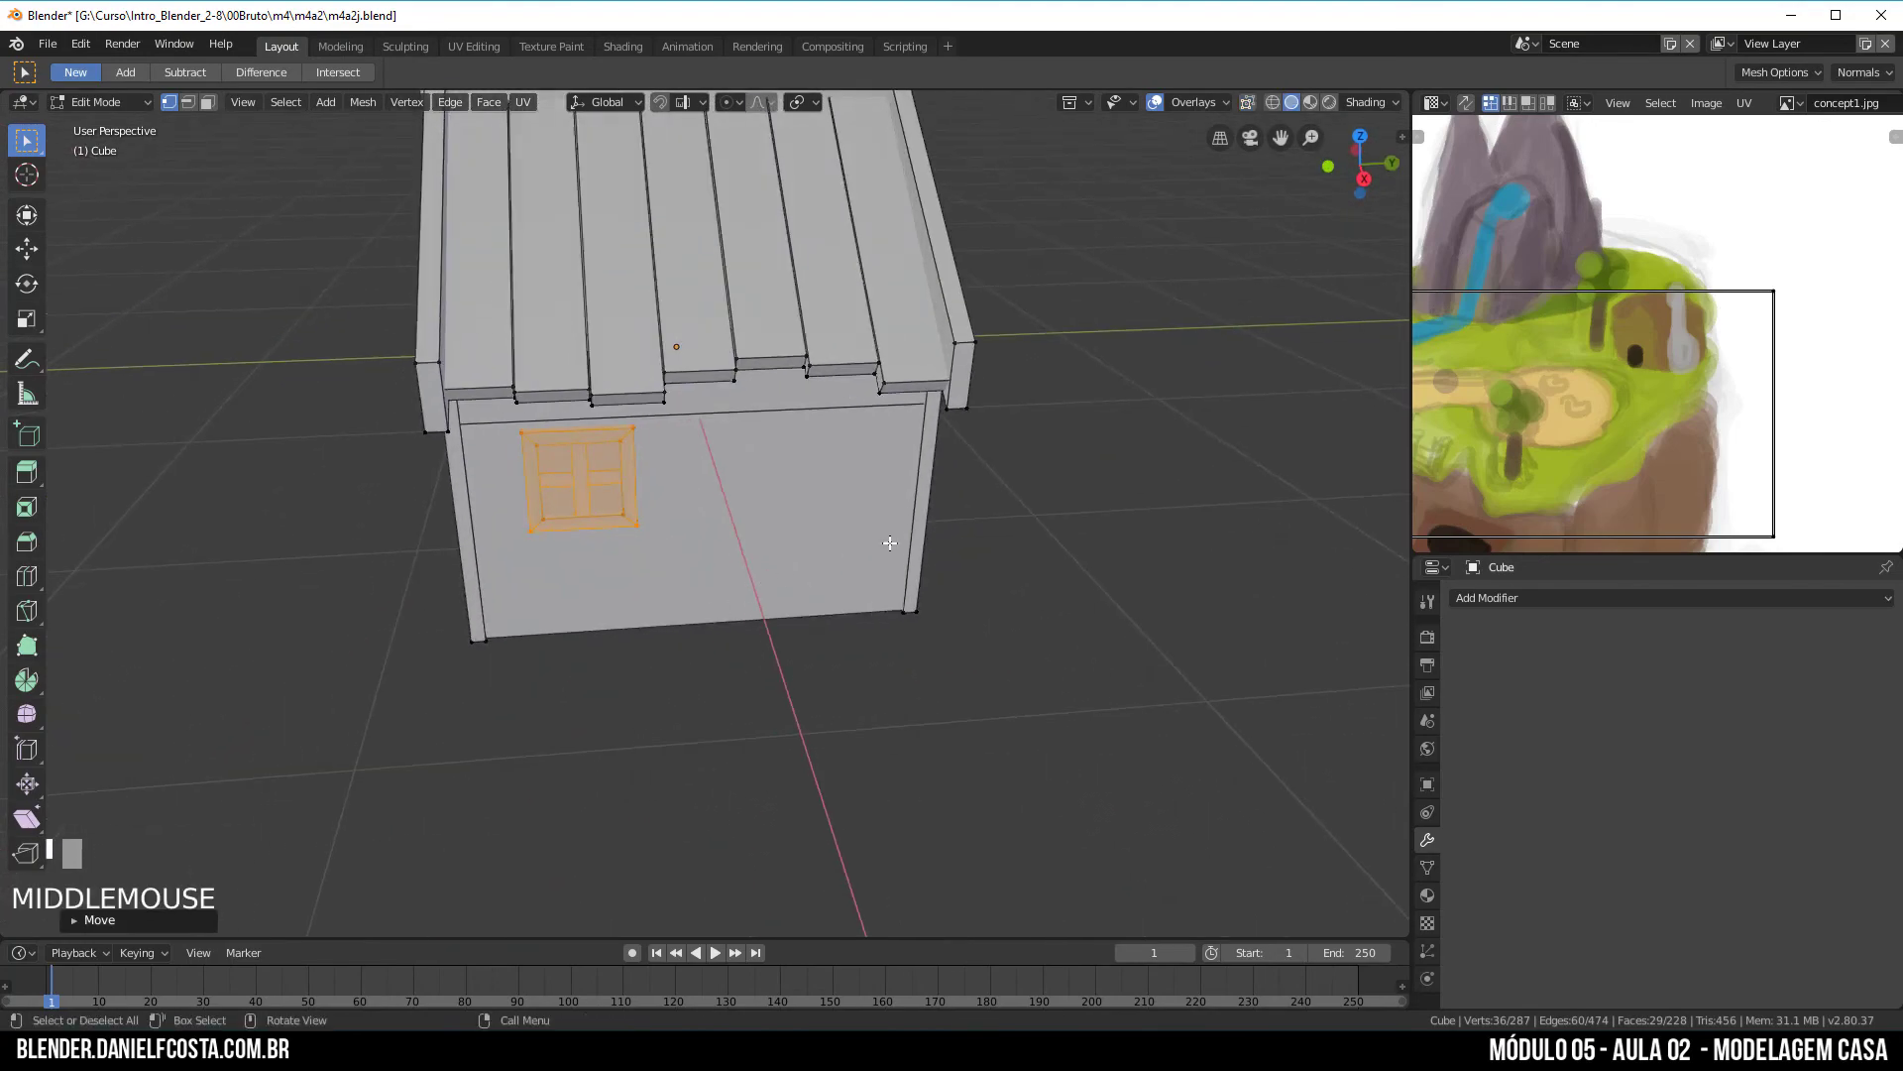
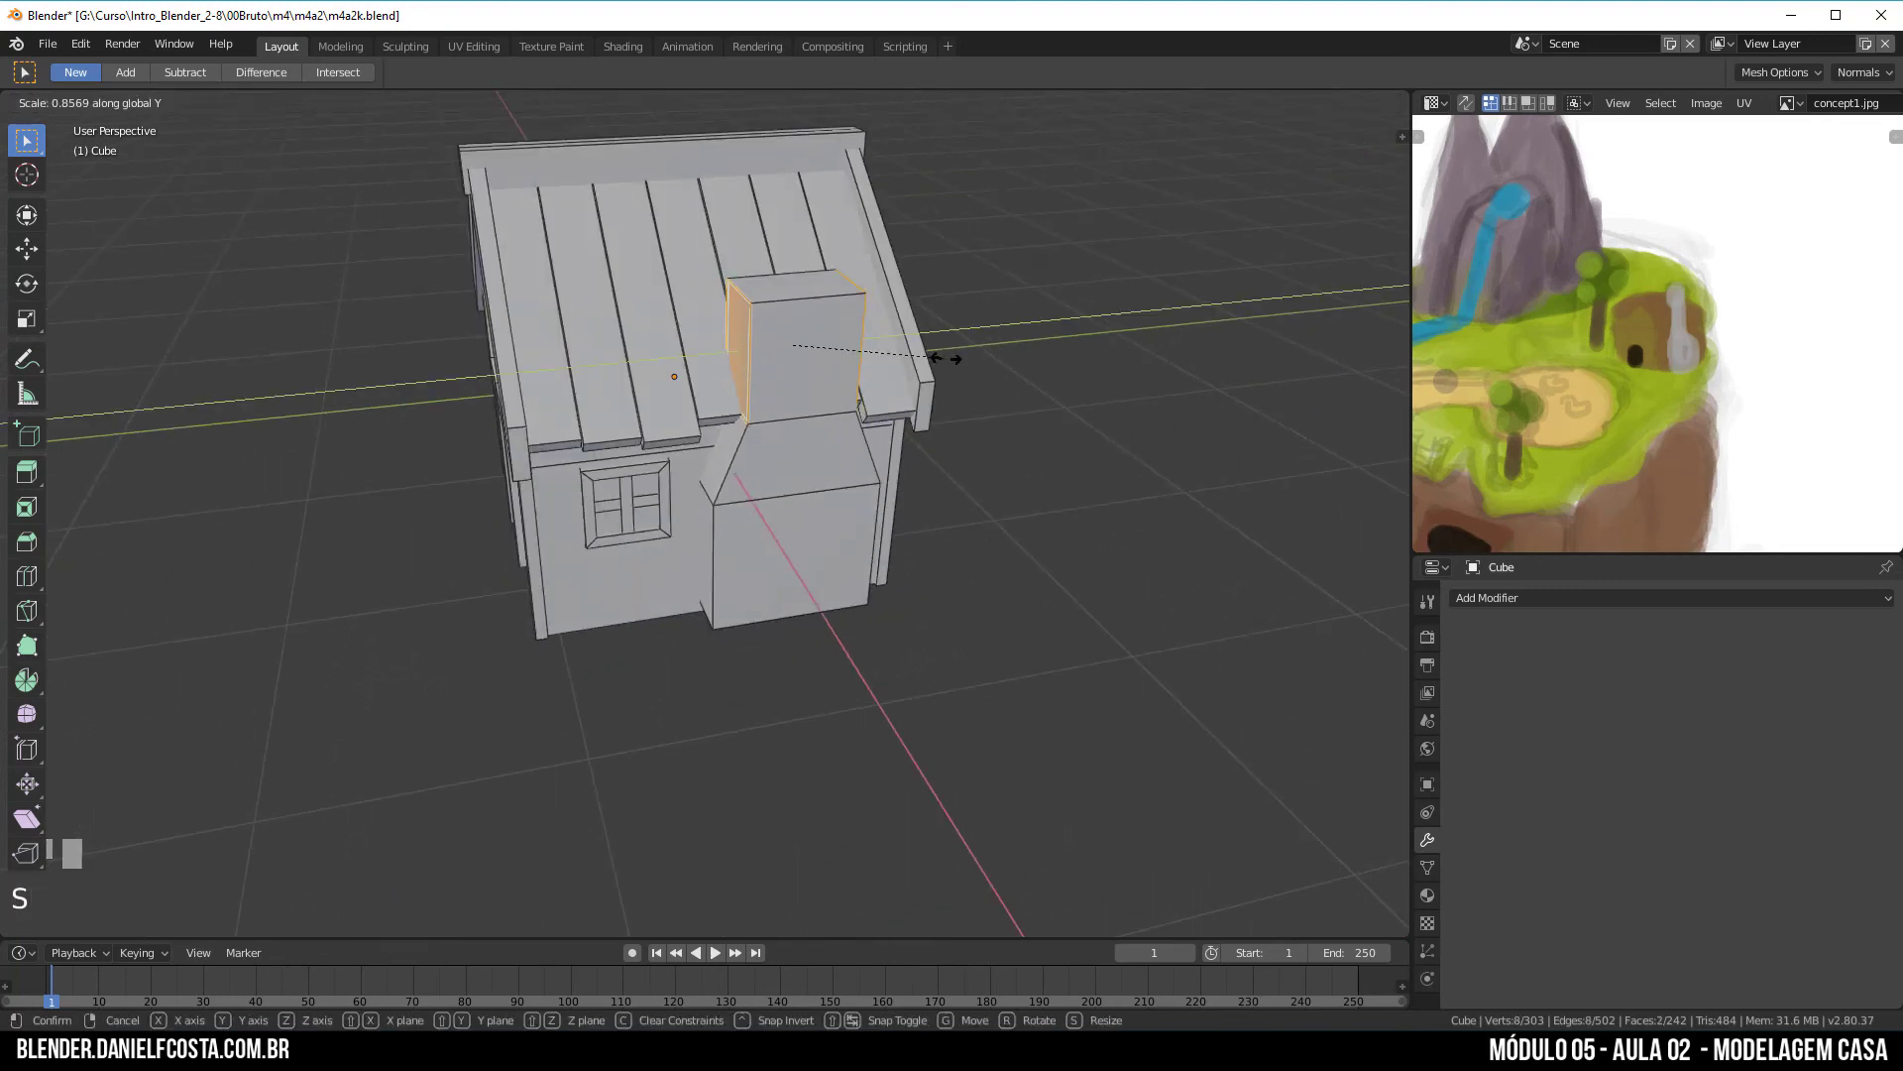
Step: Select all house geometry while continuing to model toward the gable wall face
key(a)
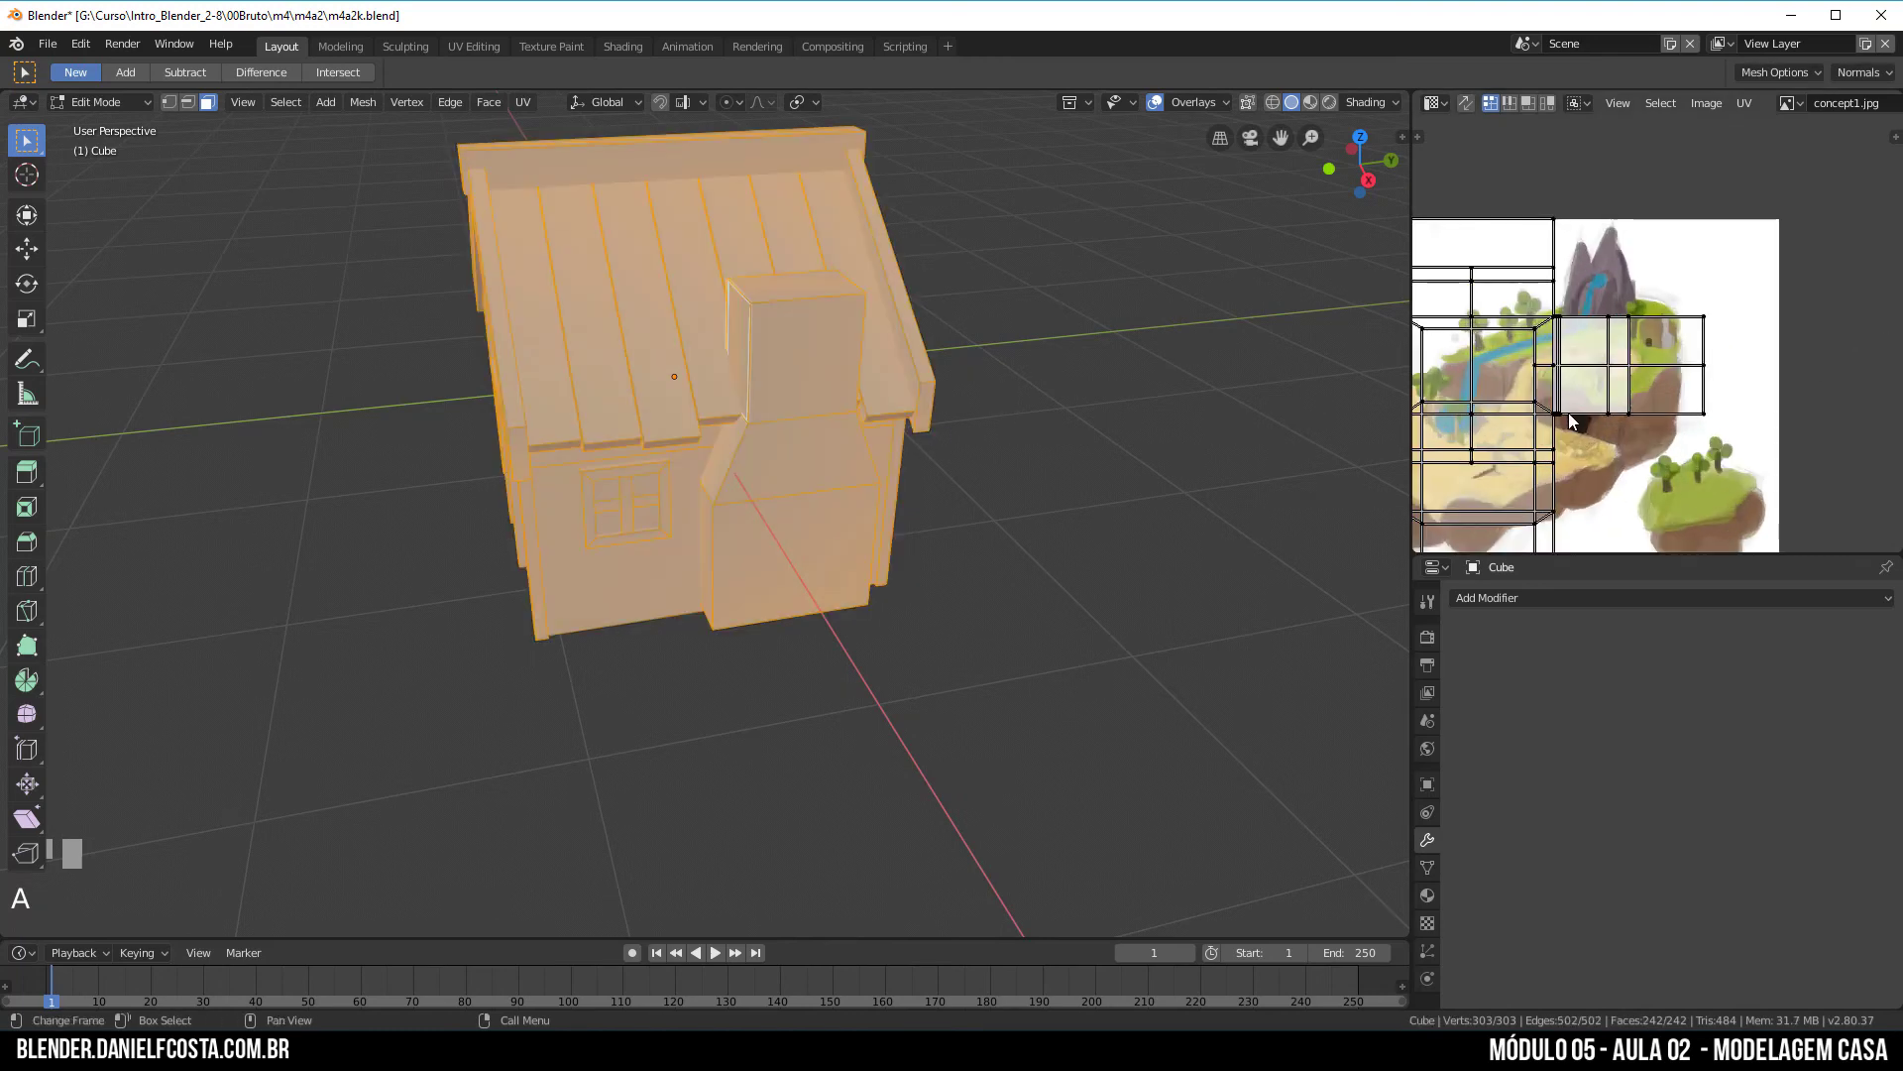
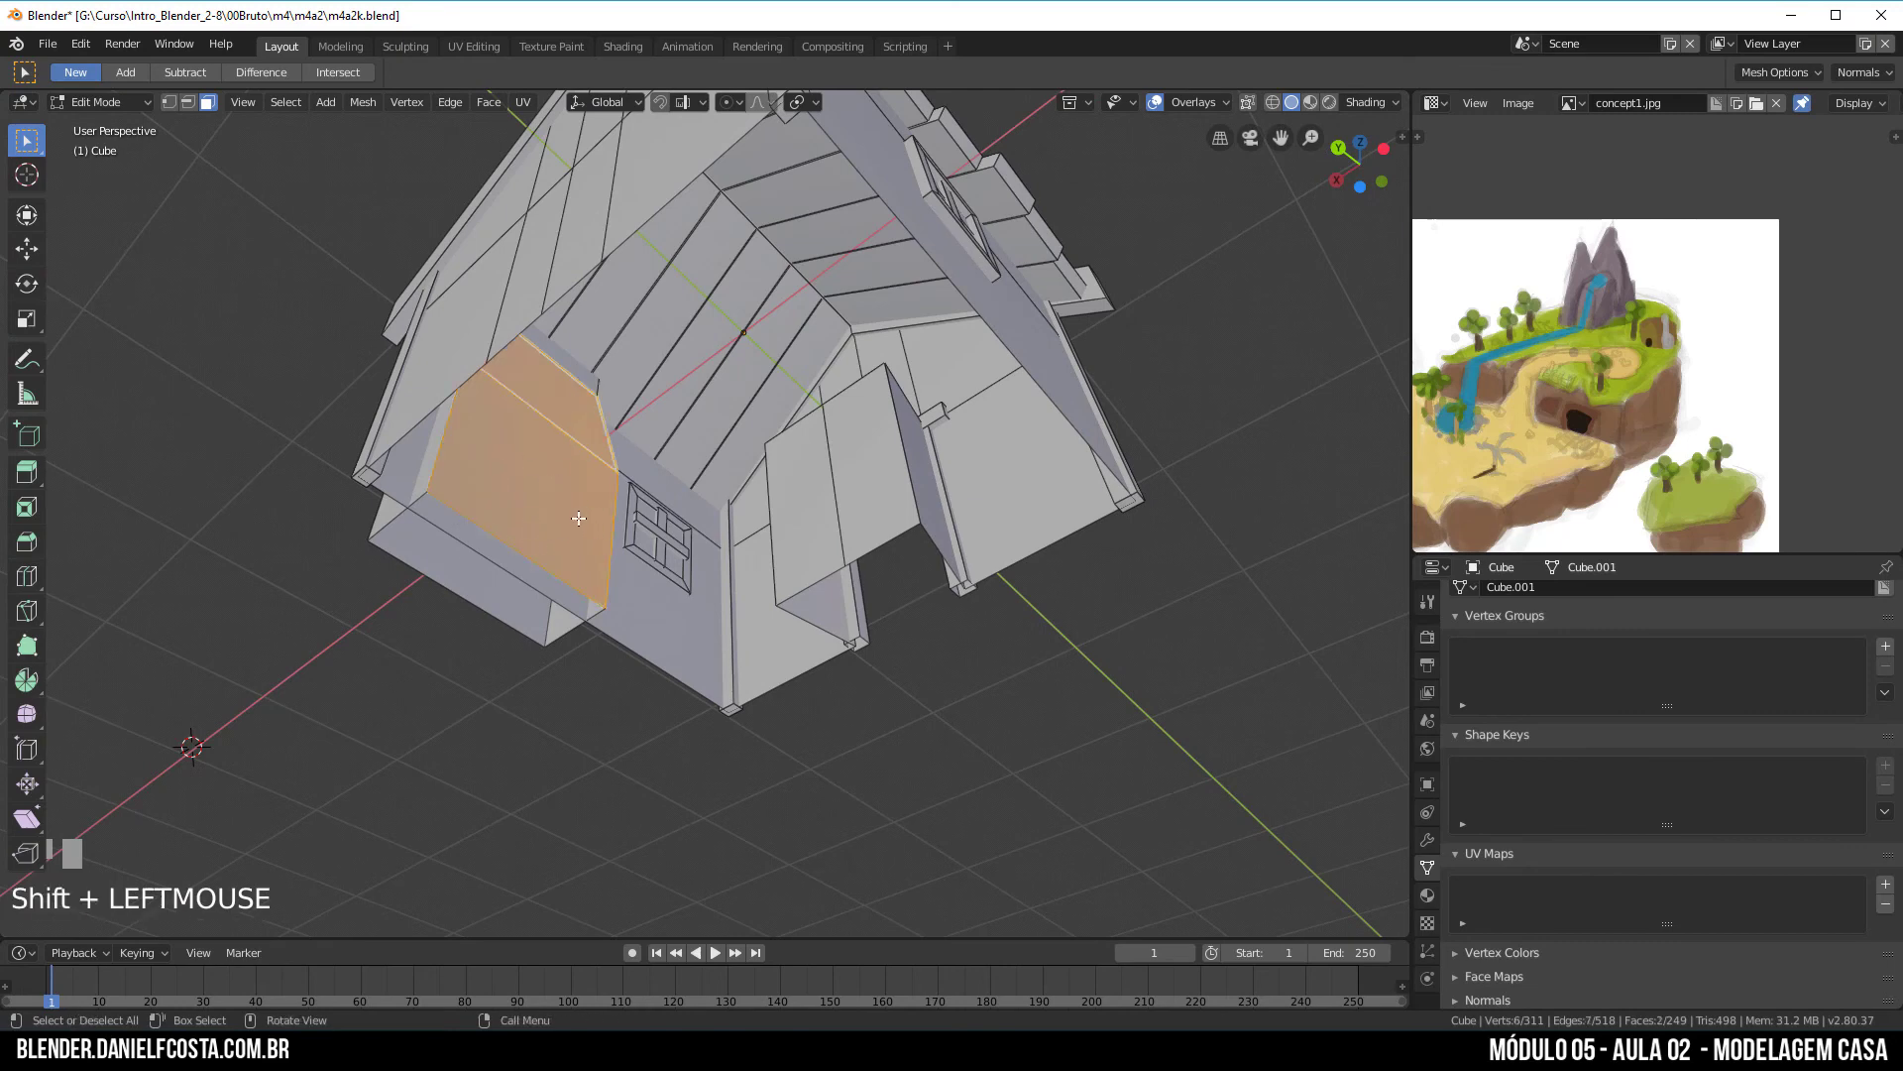
Step: Delete the chosen gable wall face, then undo the deletion
key(Delete)
key(ctrl+z)
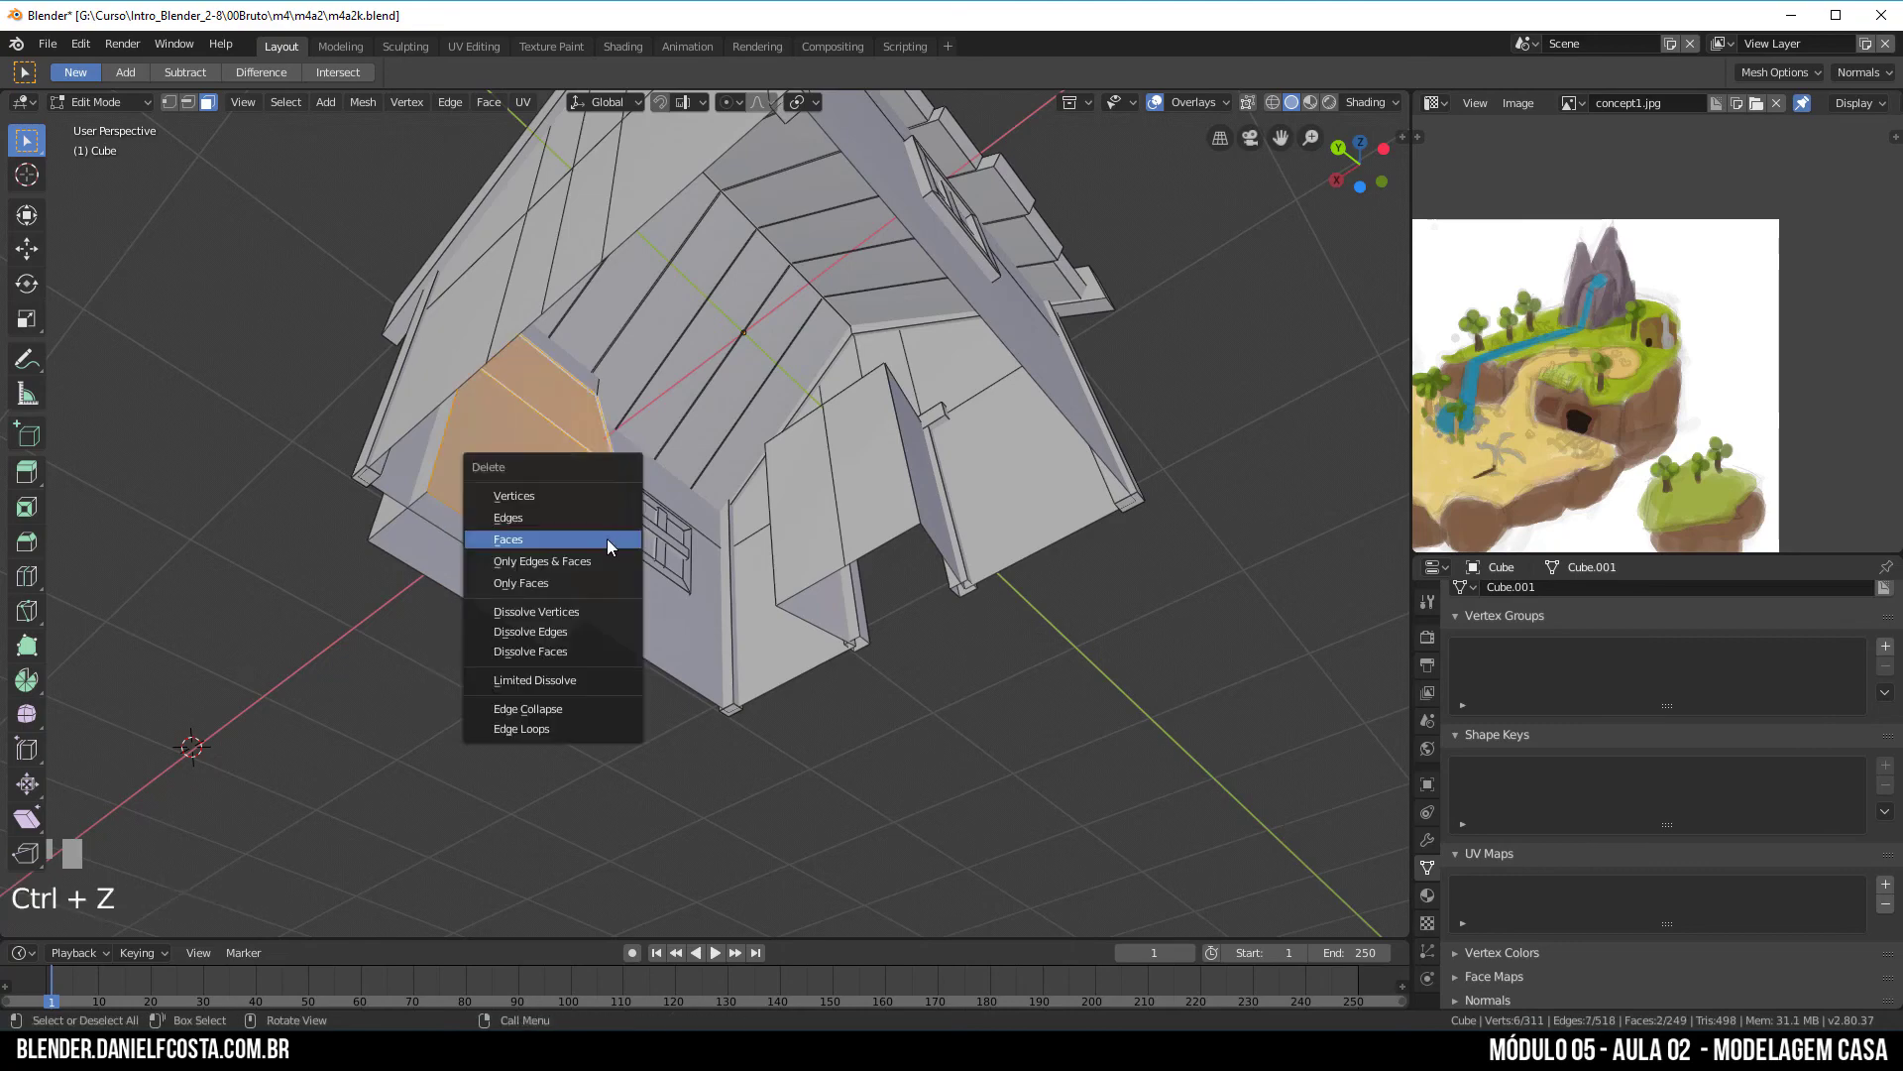
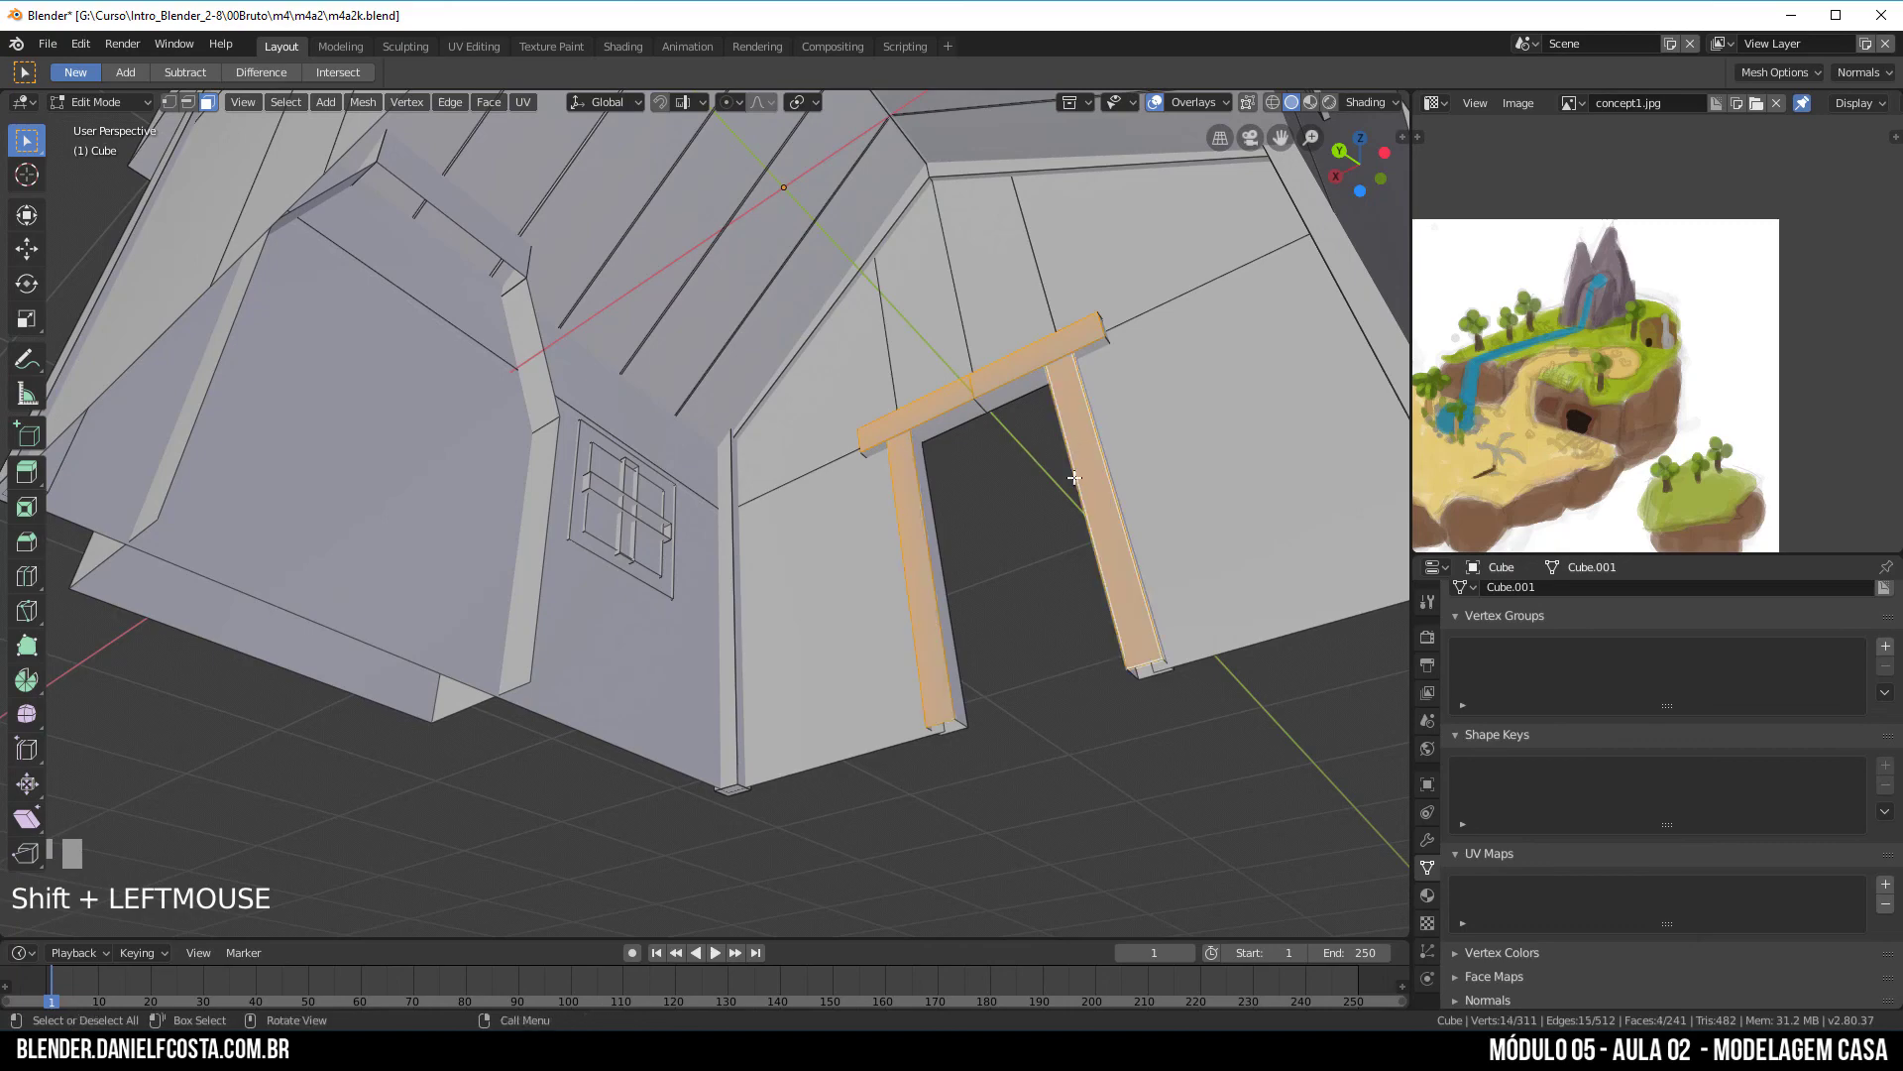
Step: In vertex select, clean up the door lintel area and return to the house's front view
key(Delete)
drag(987, 400, 167, 108)
click(167, 108)
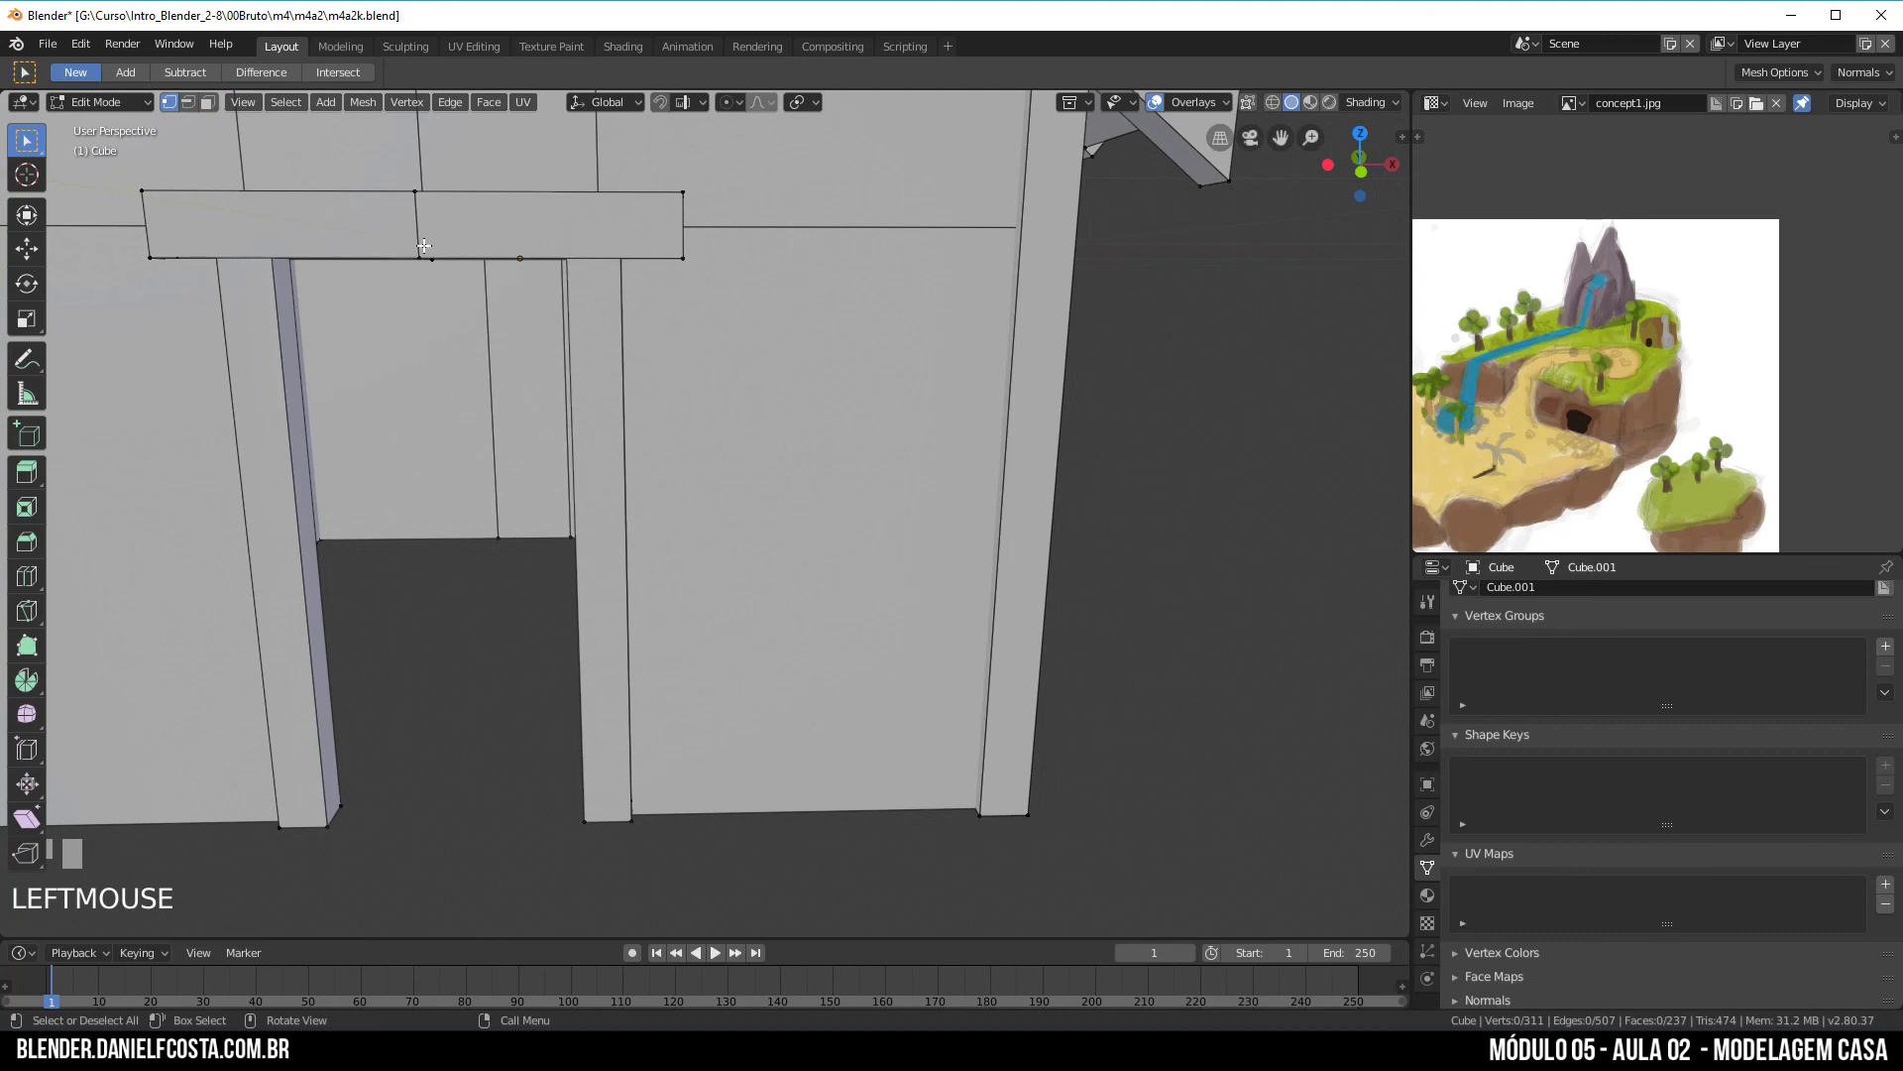
click(420, 224)
scroll(down, 3)
drag(629, 351, 571, 450)
Step: Select the whole house mesh, merge its 4 duplicate vertices via Remove Doubles, and deselect all
key(g)
key(a)
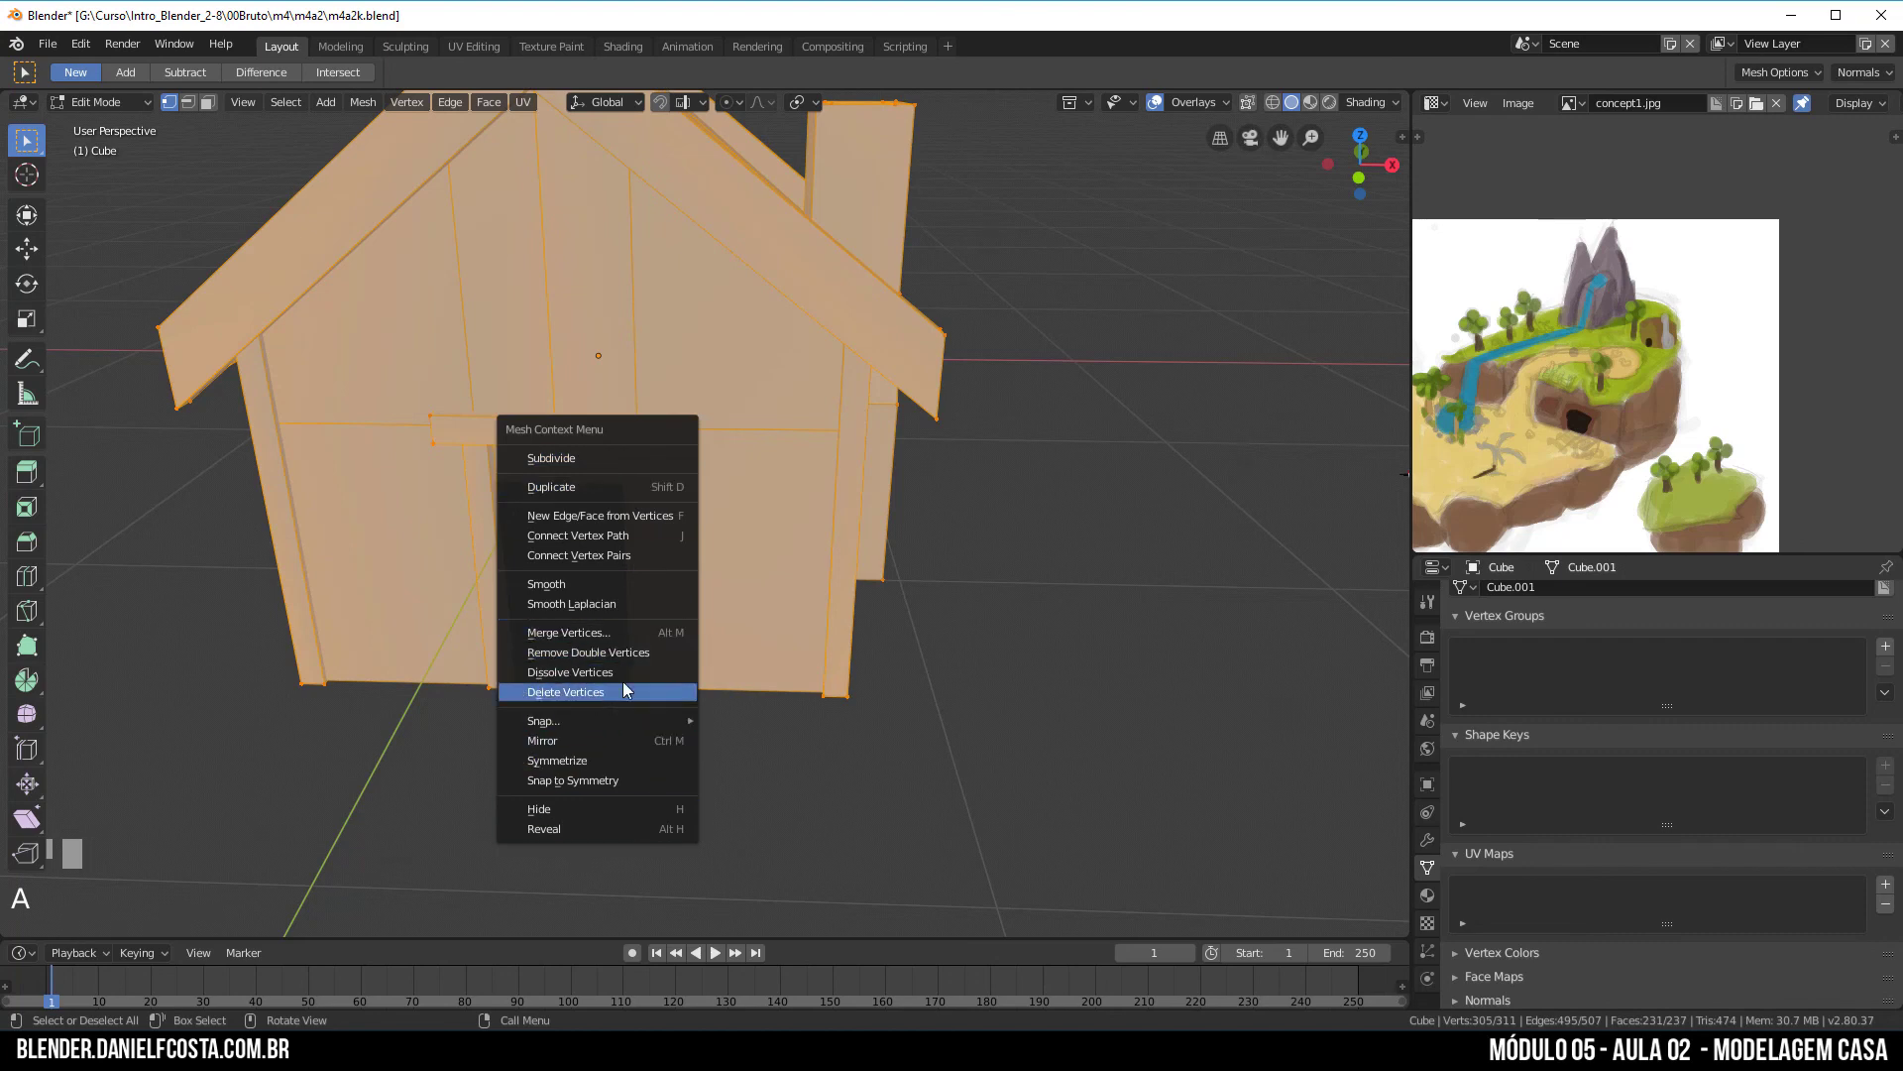
click(626, 661)
key(g)
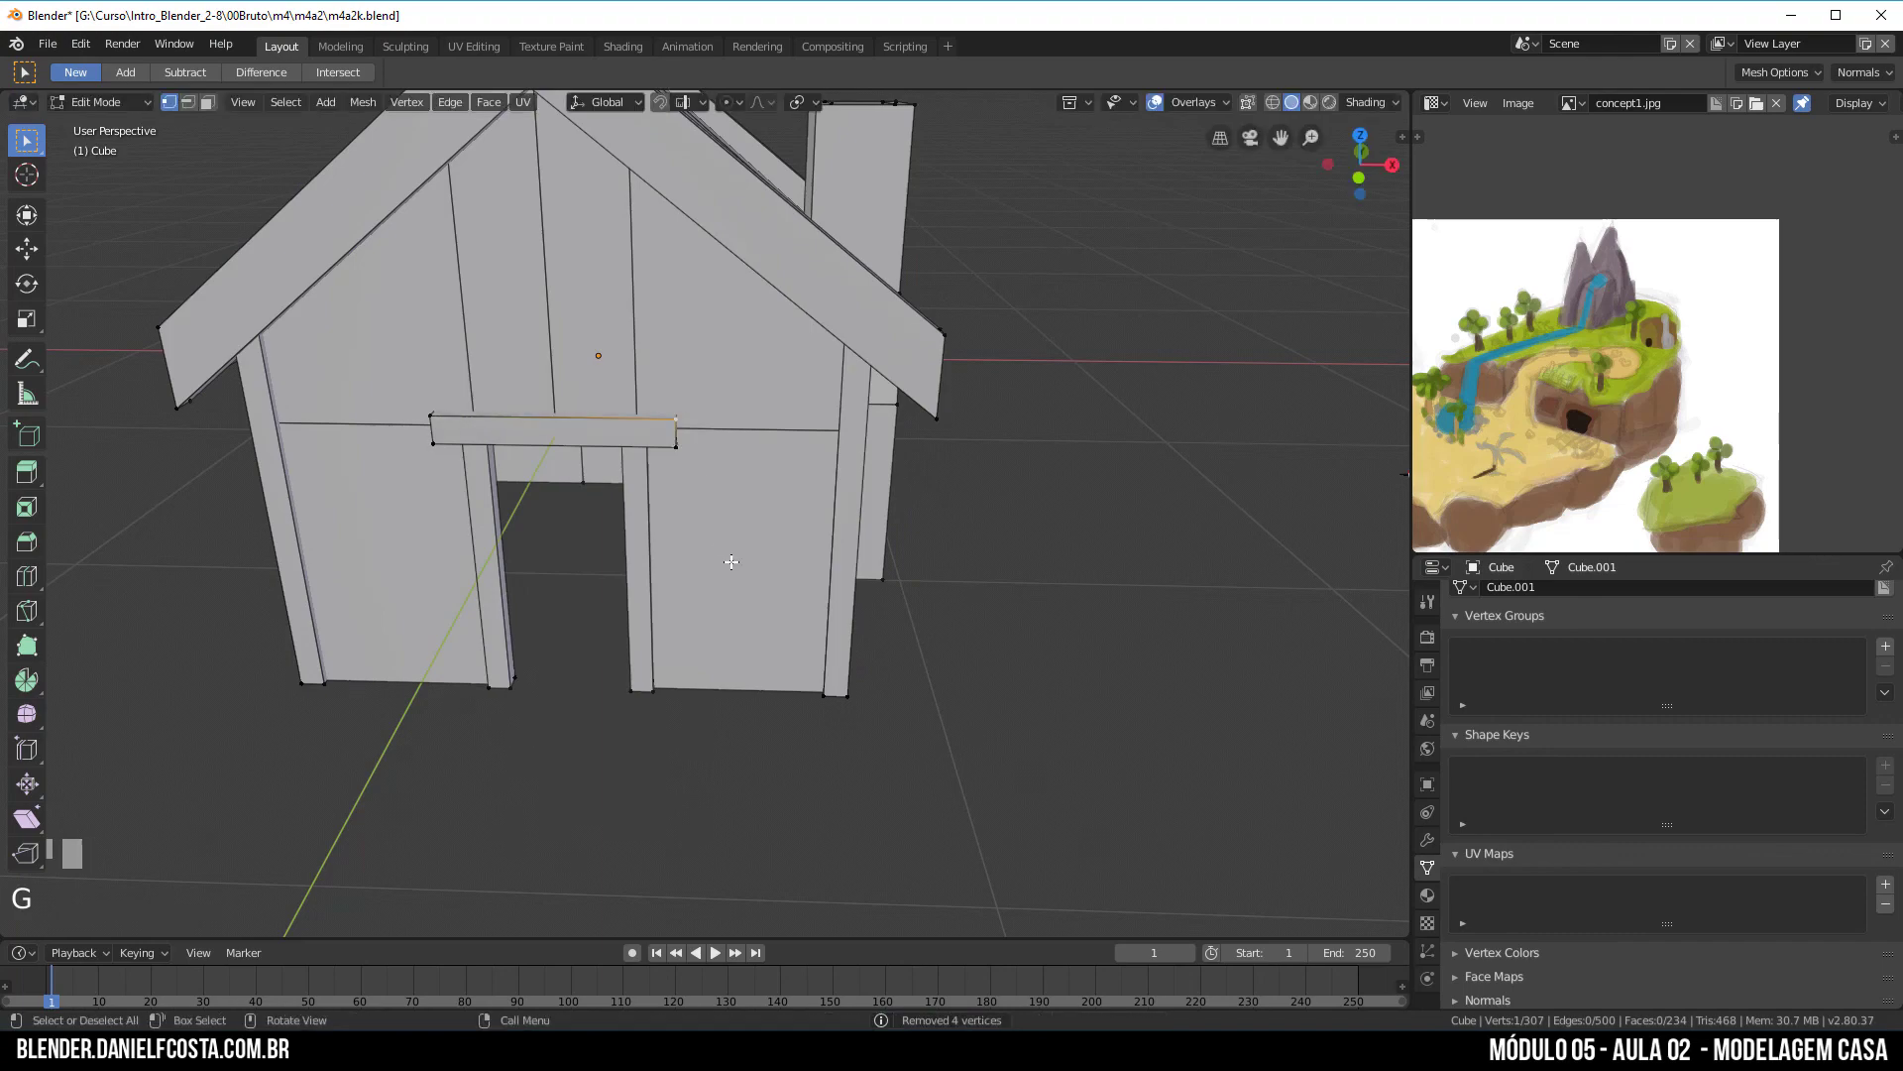